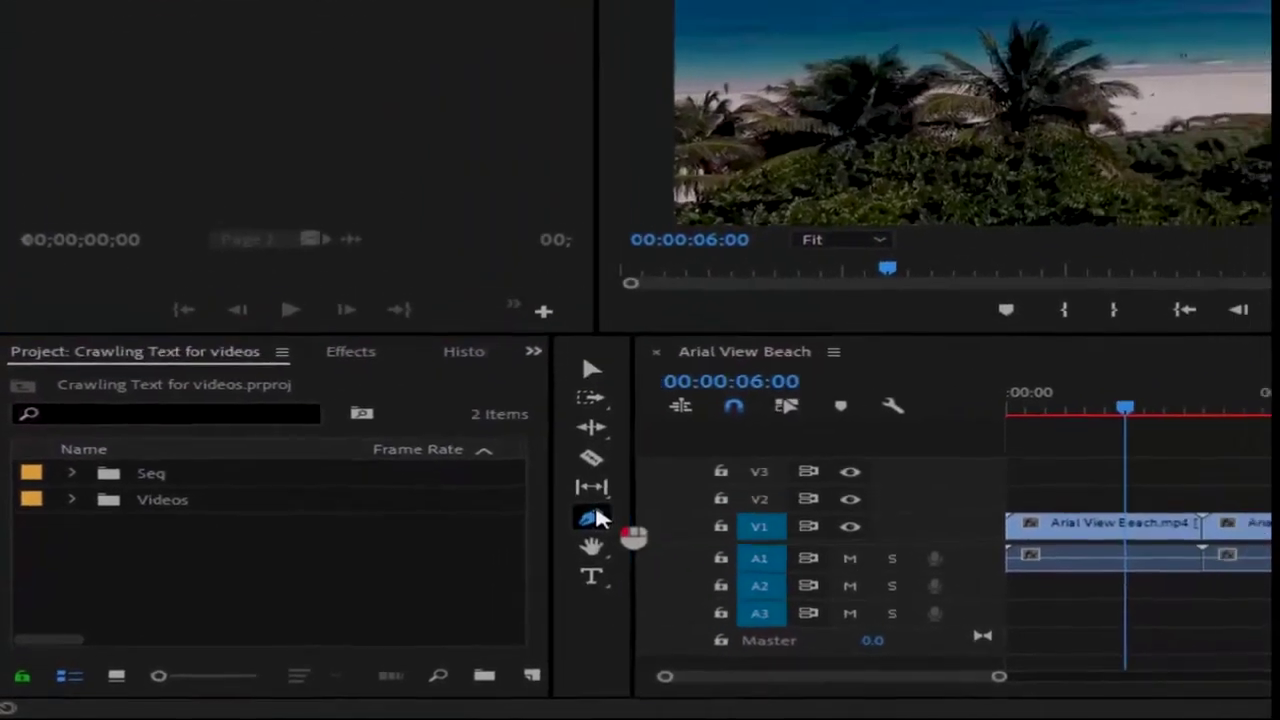
# Switch from the Pen tool to the Rectangle Tool for drawing the bar
pyautogui.click(435, 568)
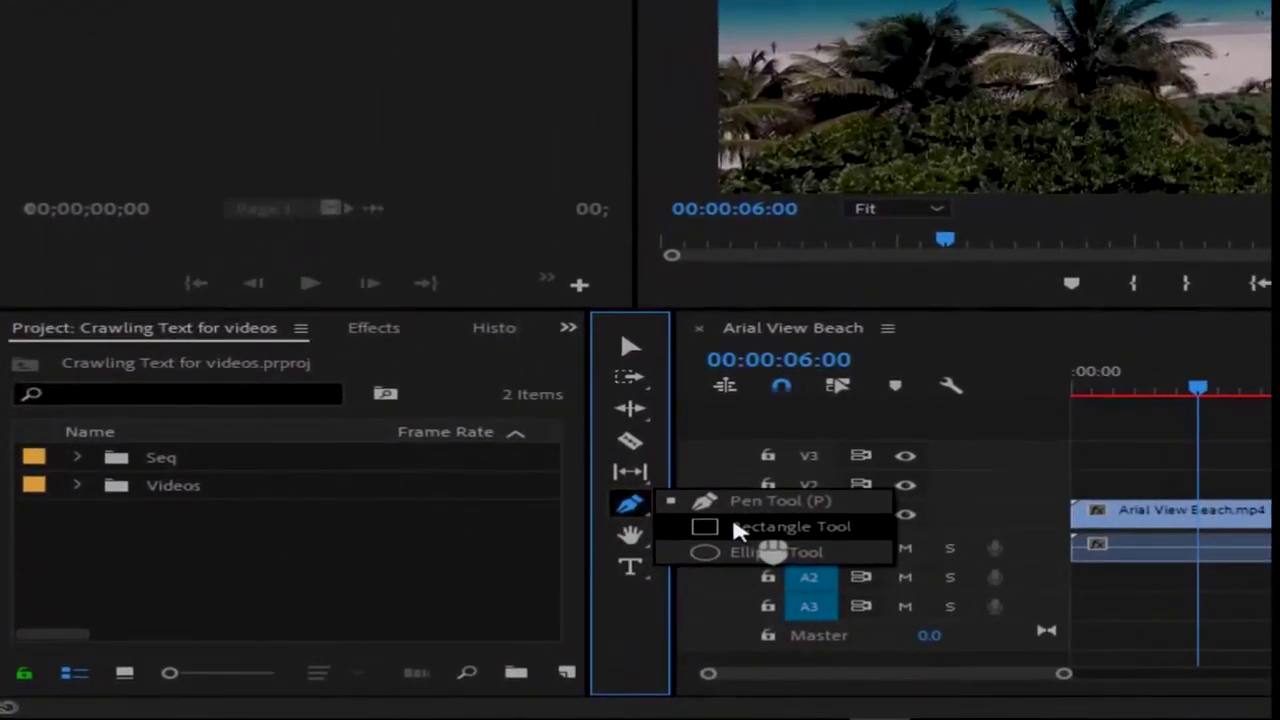
pyautogui.click(492, 590)
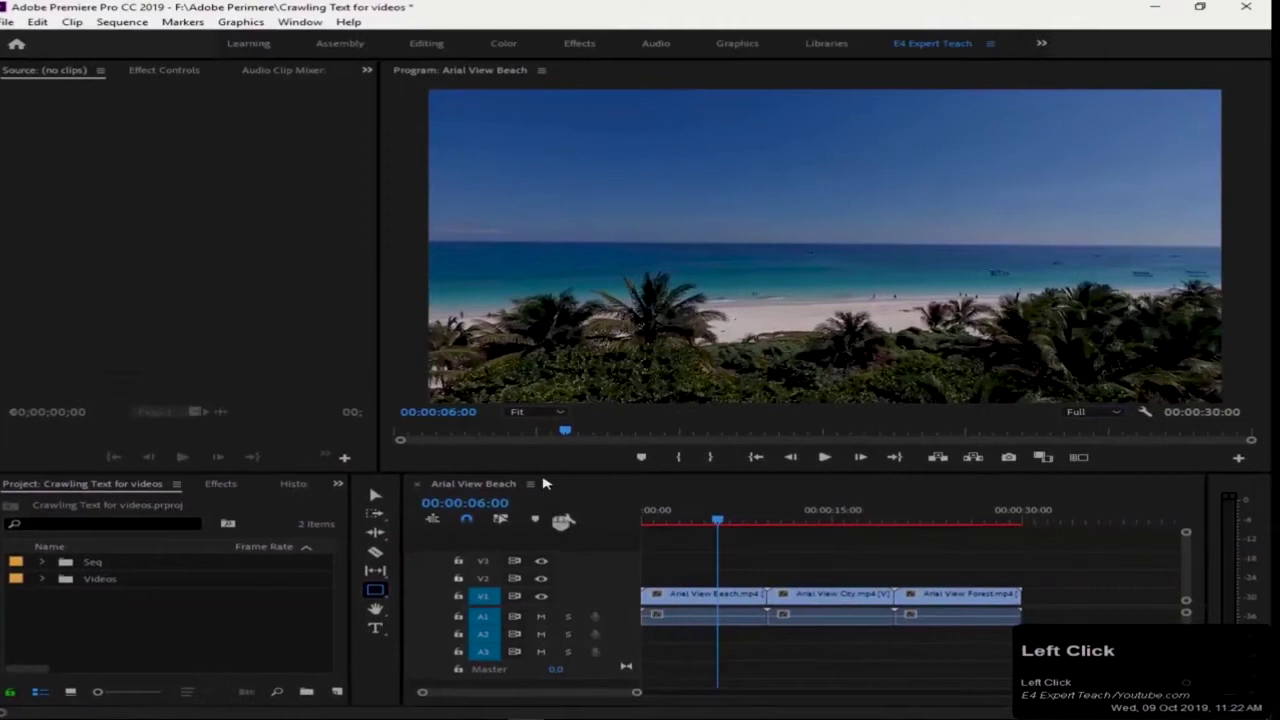
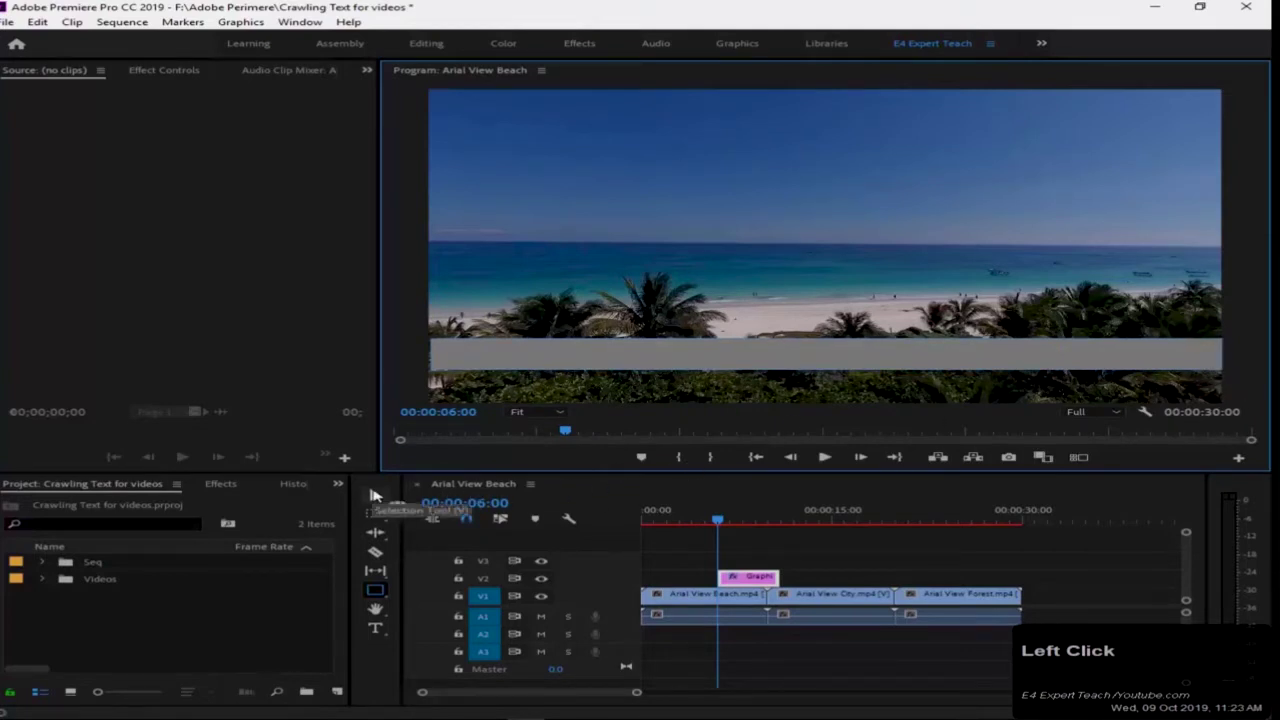
# With the Selection Tool, stretch the grey bar to the footage's full width
pyautogui.click(379, 492)
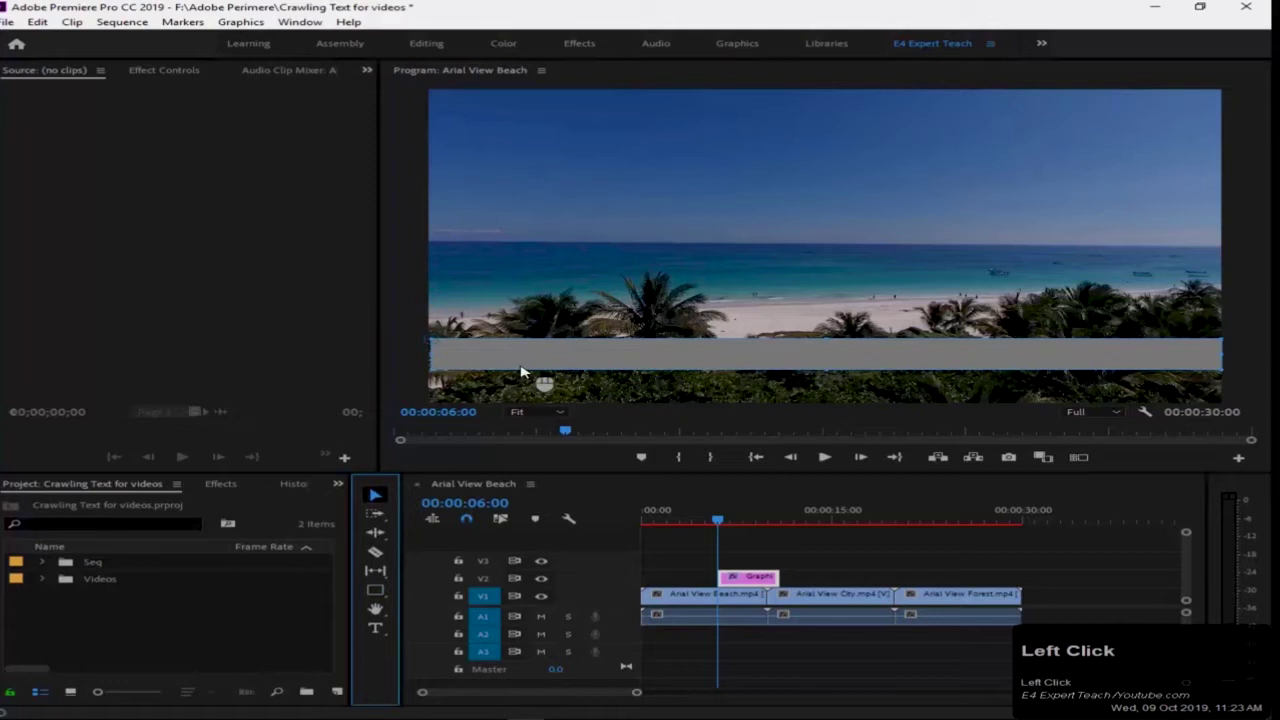
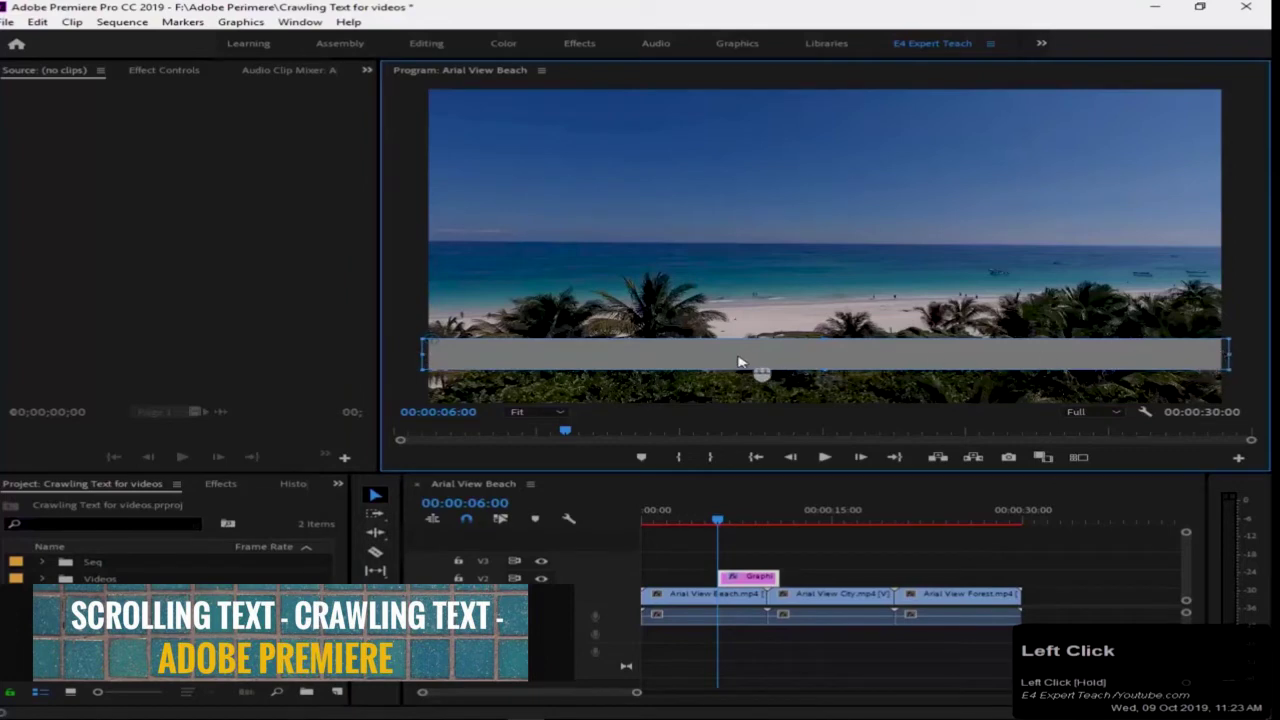
pyautogui.moveTo(744, 355); pyautogui.dragTo(744, 577)
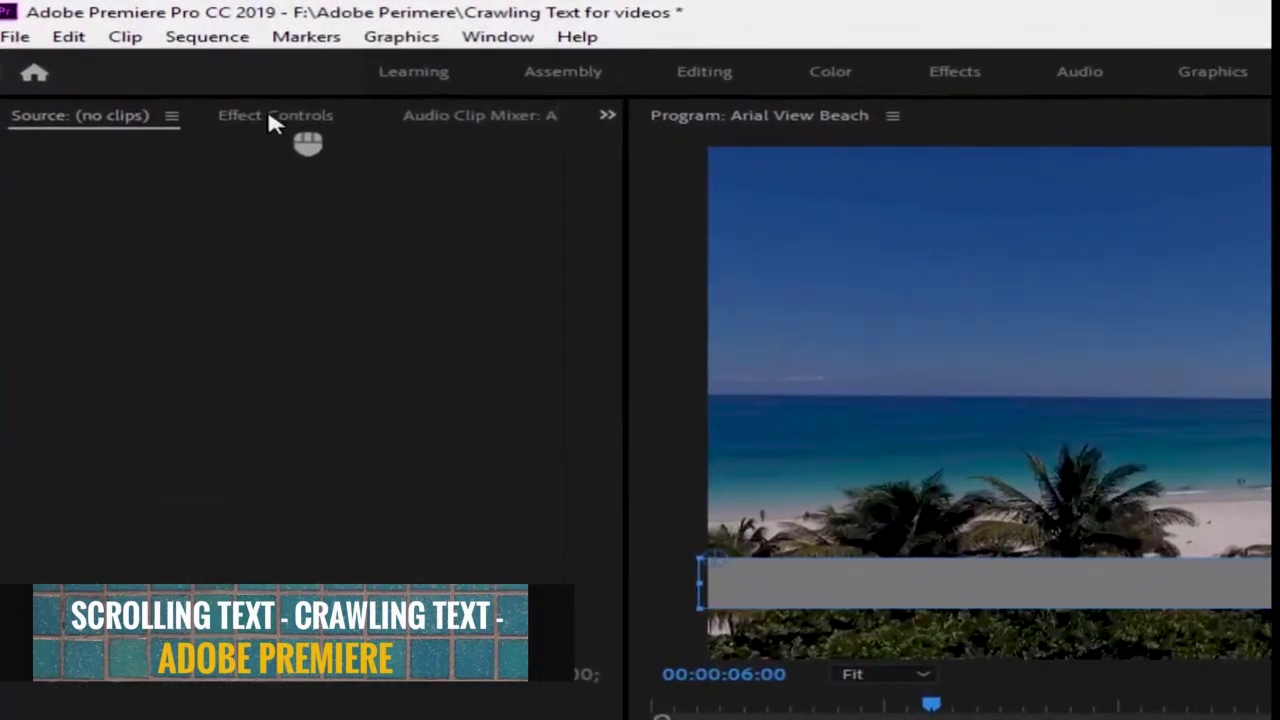
# In Effect Controls, set the bar's Fill colour to black
pyautogui.click(184, 80)
pyautogui.click(165, 71)
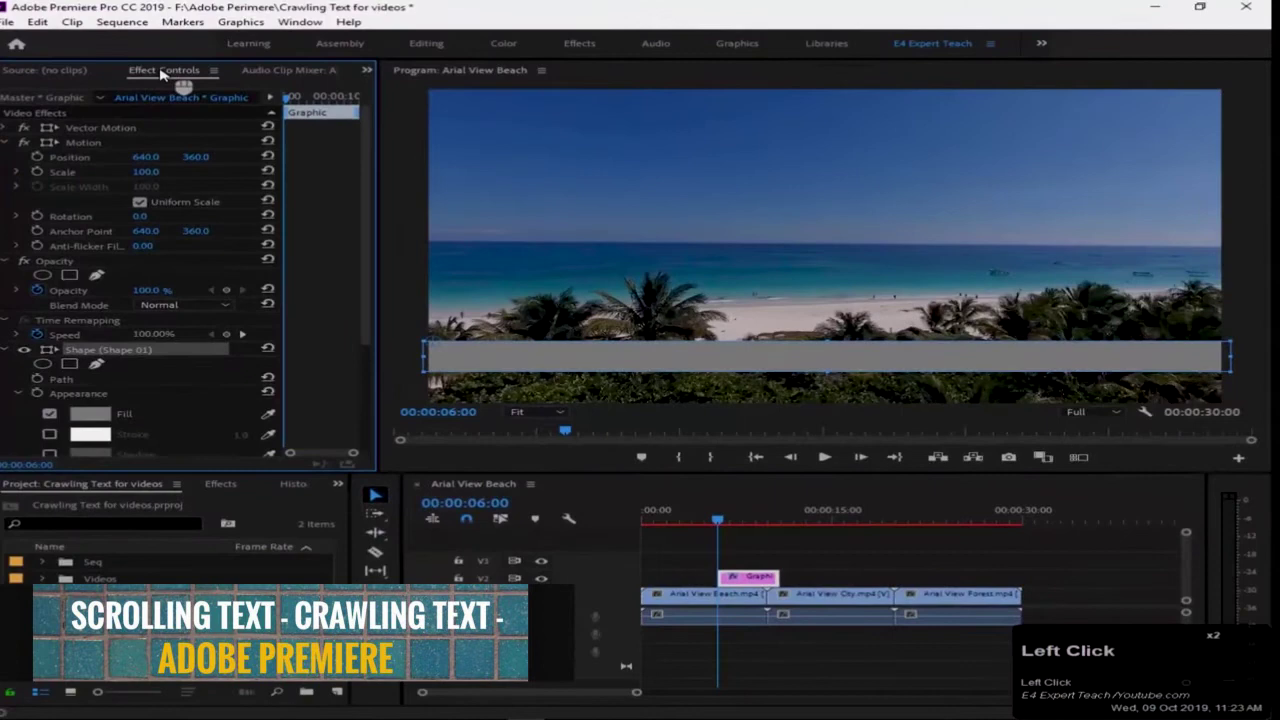
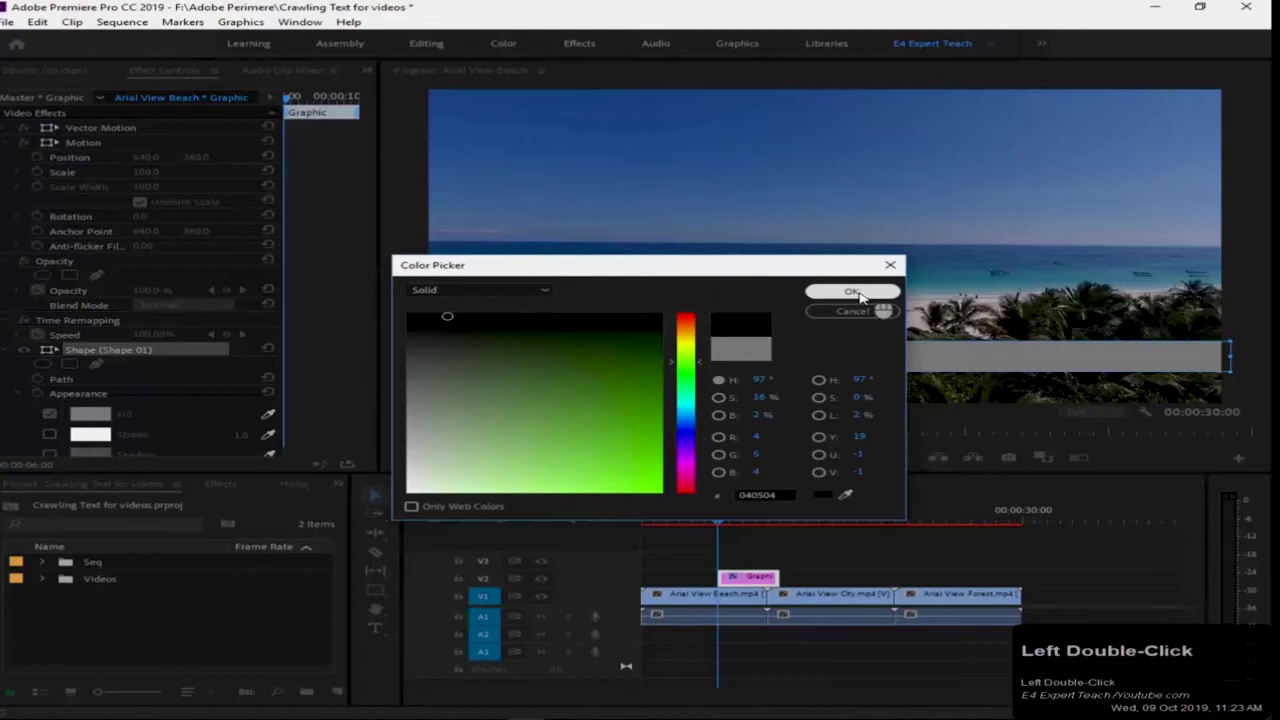
pyautogui.click(865, 295)
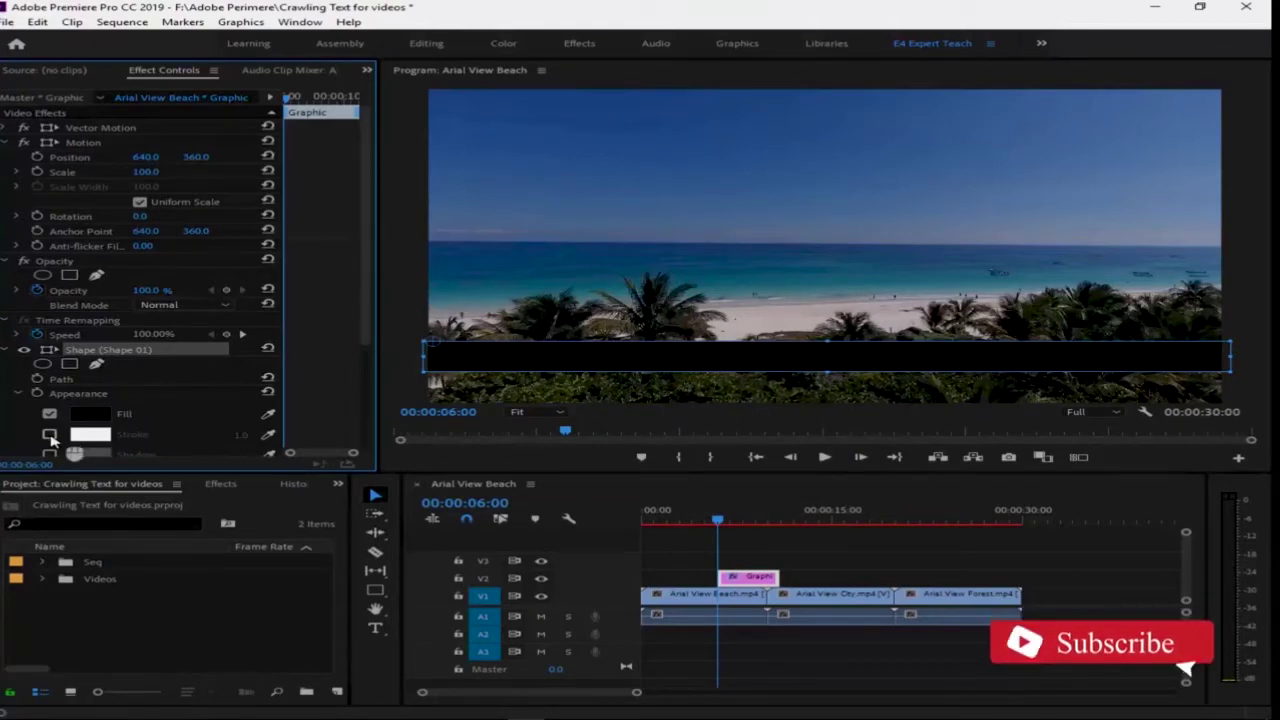
# Turn on the white Stroke outline around the black bar
pyautogui.click(56, 438)
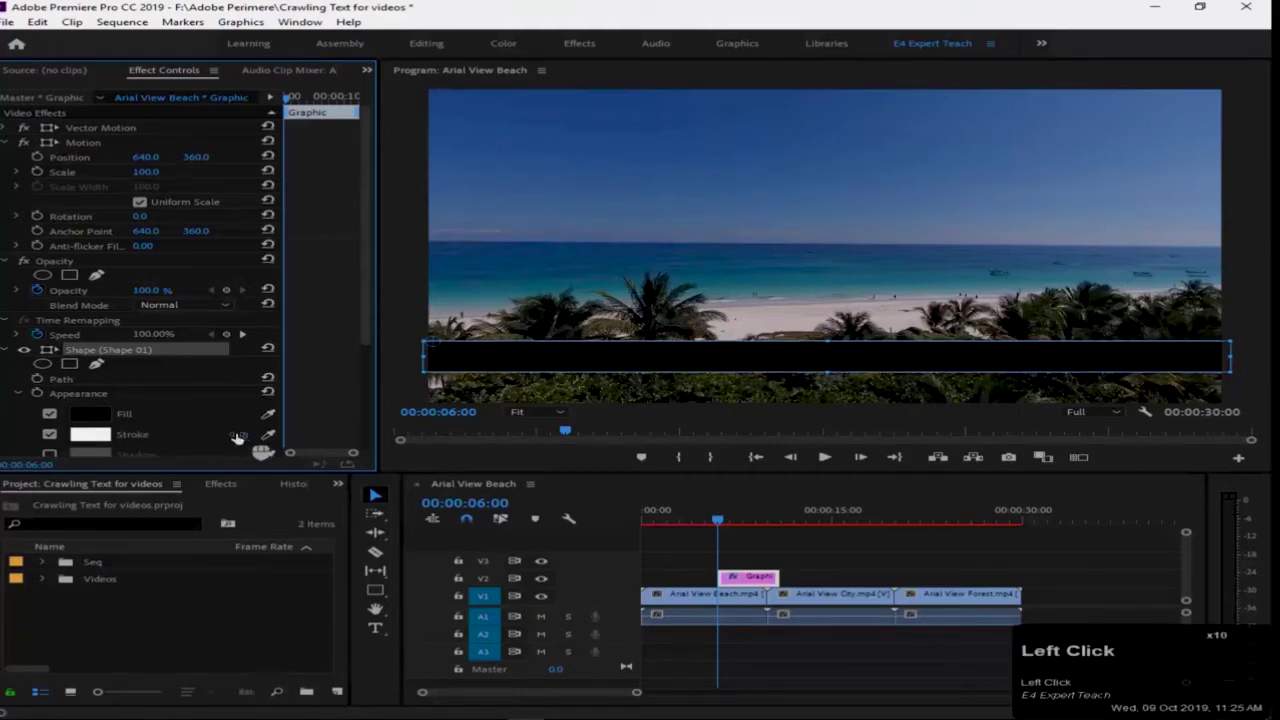
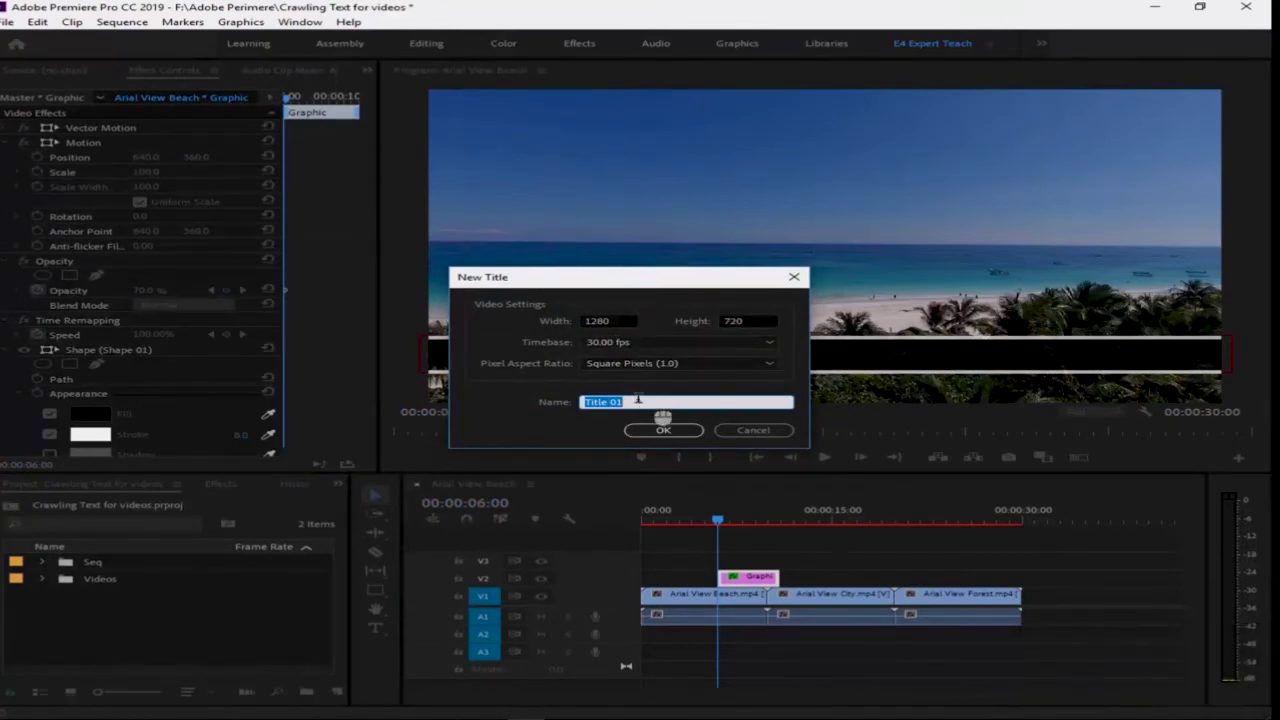
# Name the new title 'Crawling Text'
pyautogui.press('BackSpace')
pyautogui.press('Caps_Lock')
pyautogui.press('c')
pyautogui.write('rawl')
pyautogui.write('g')
pyautogui.press('space')
pyautogui.press('Caps_Lock')
pyautogui.write('ext')
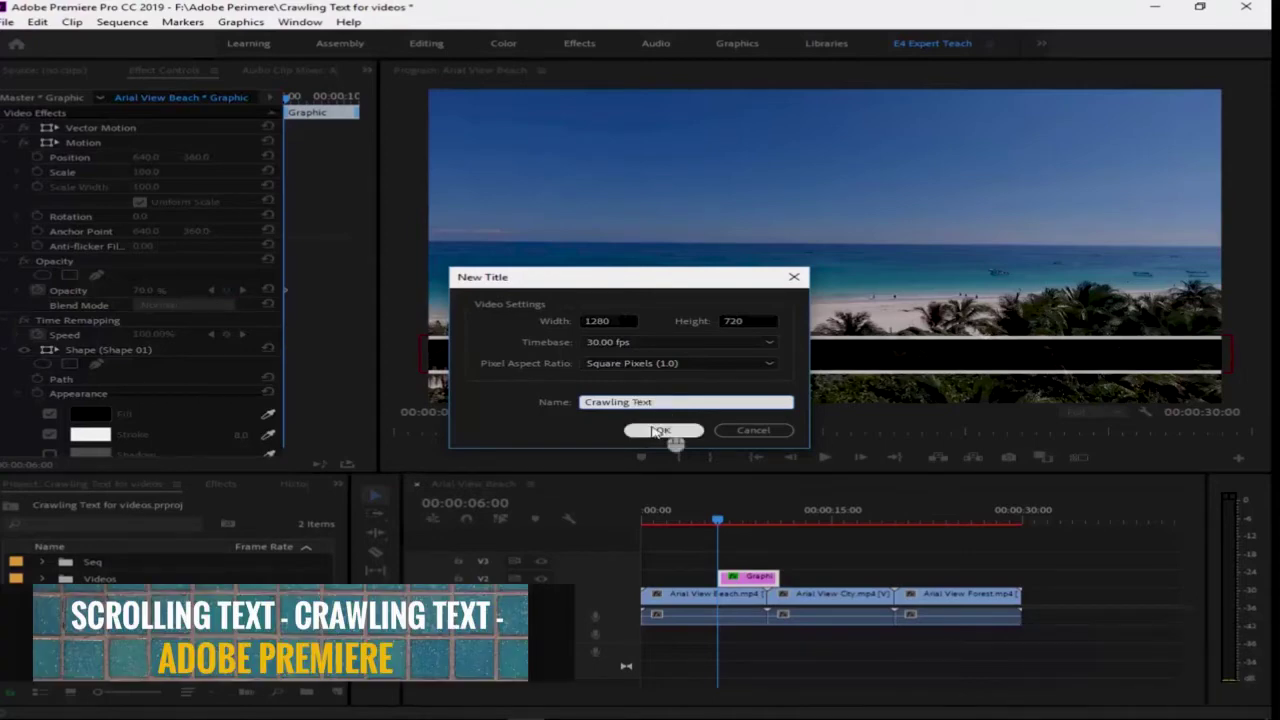
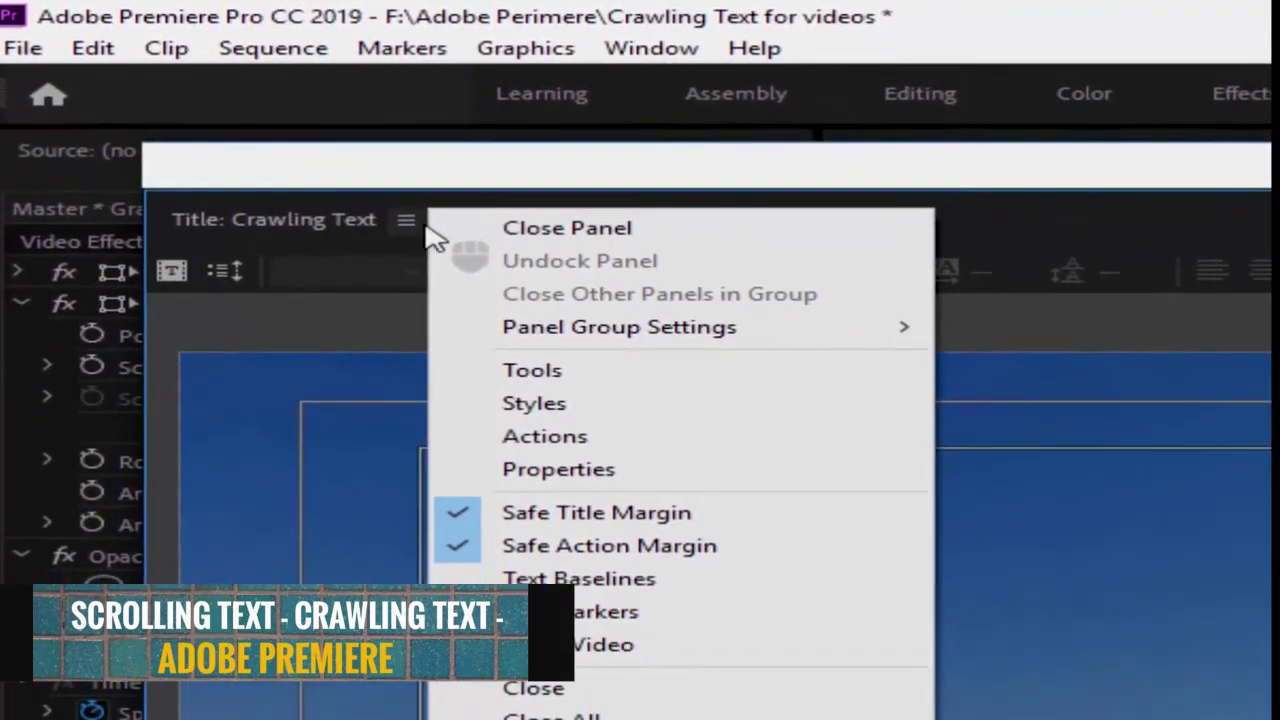
# Show the Tools and Properties panels in the title editor
pyautogui.click(262, 170)
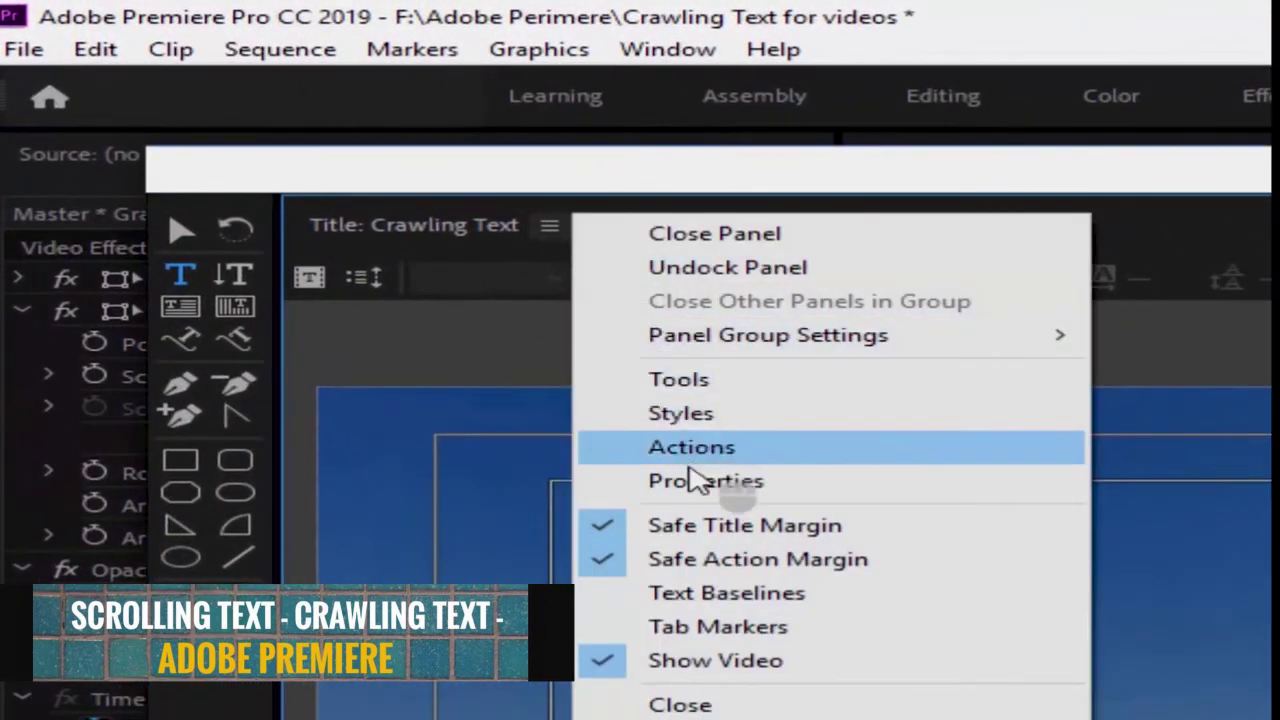
pyautogui.click(330, 230)
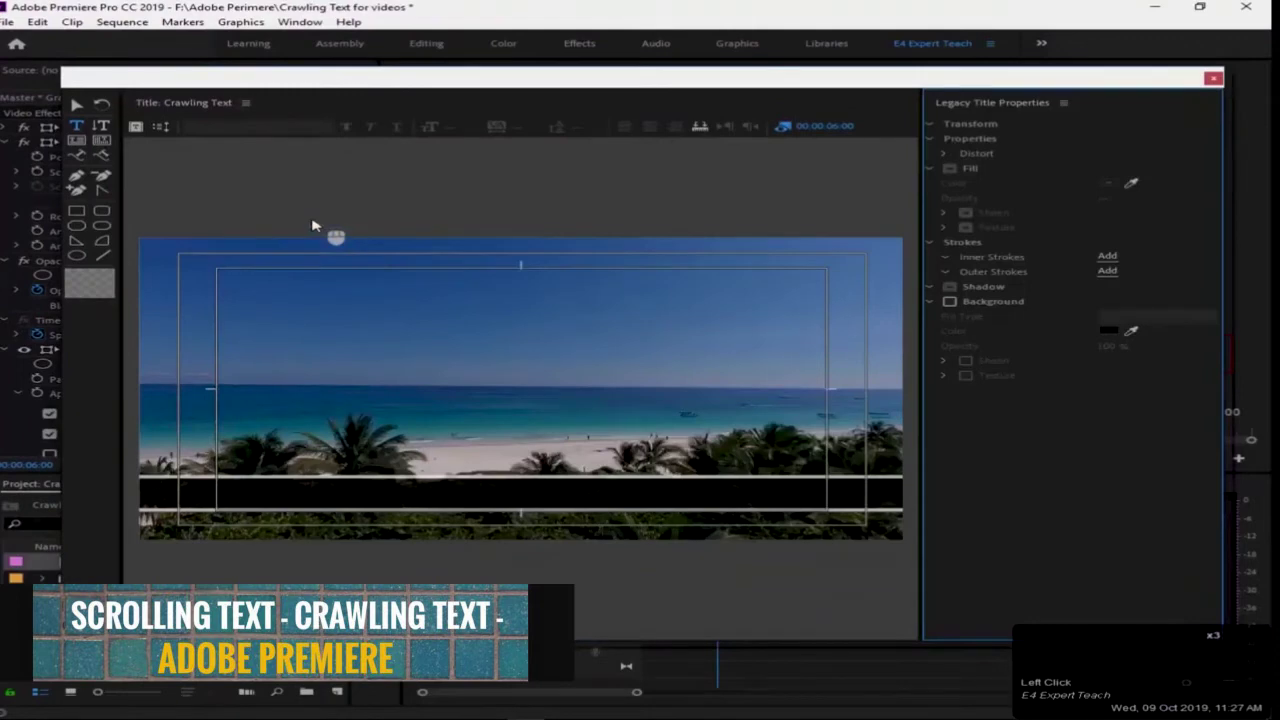
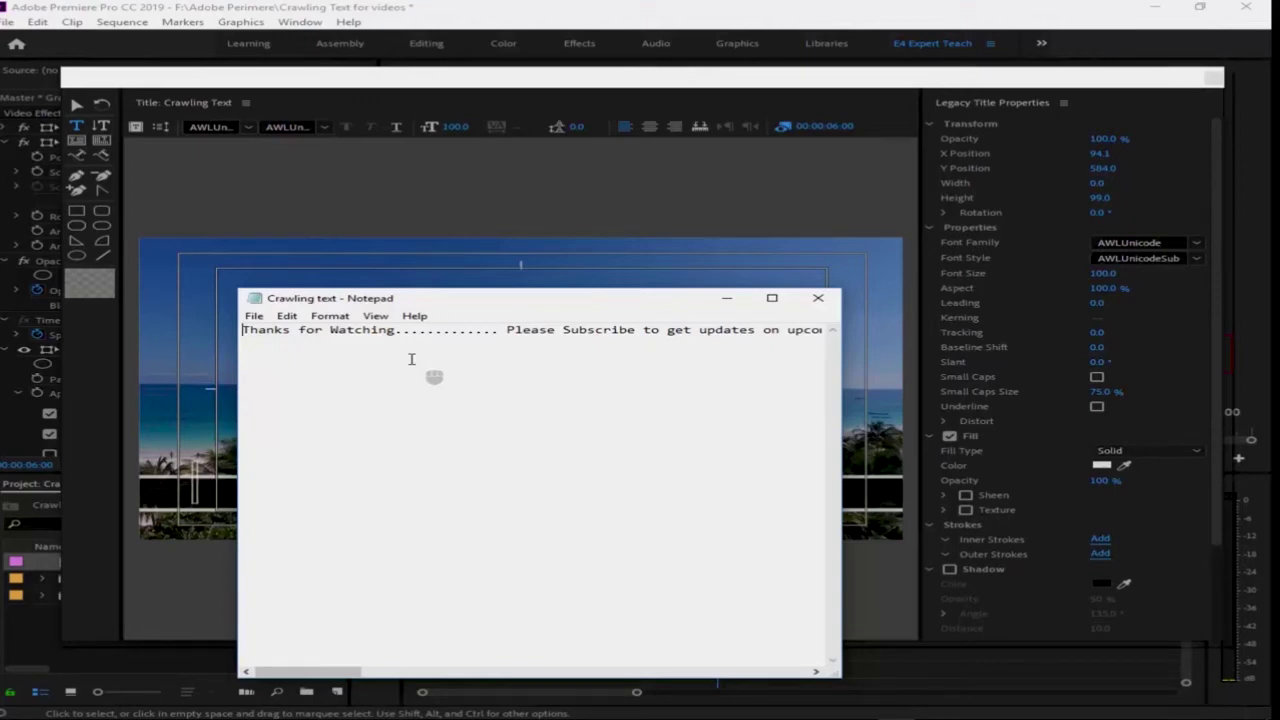
# Select and copy the whole promotional message in Notepad
pyautogui.press('ctrl+a')
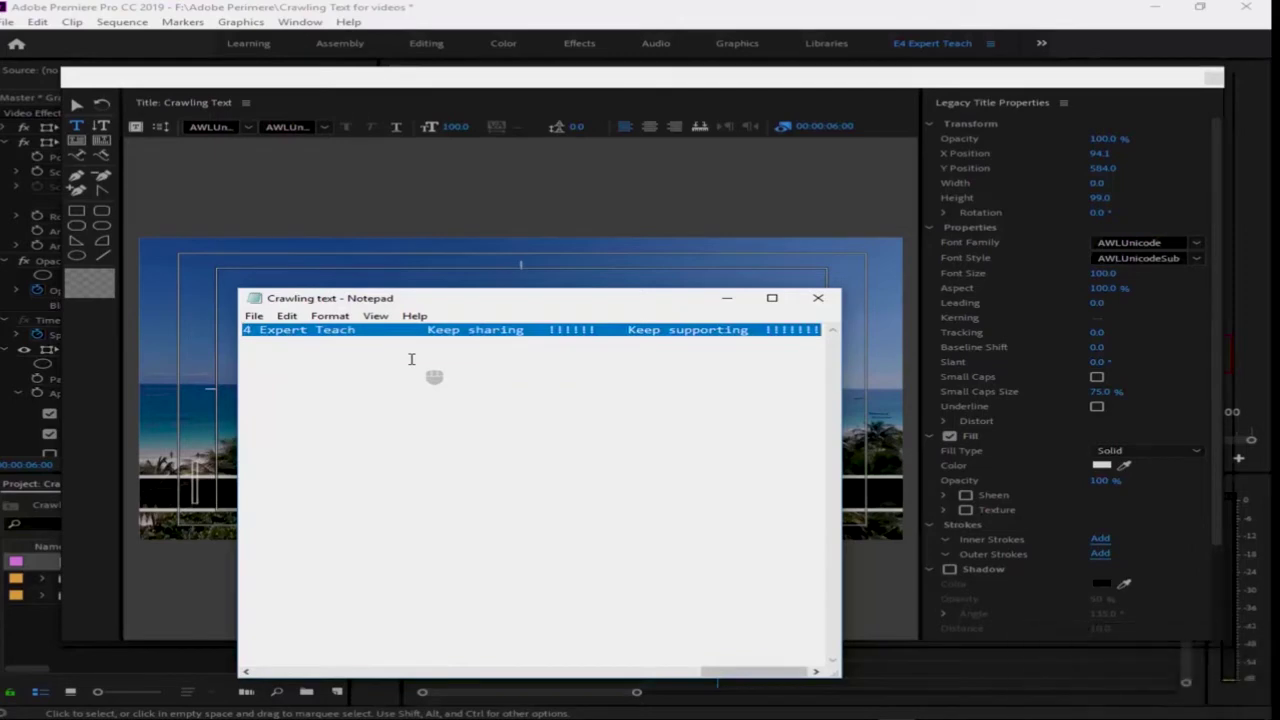
pyautogui.press('ctrl+c')
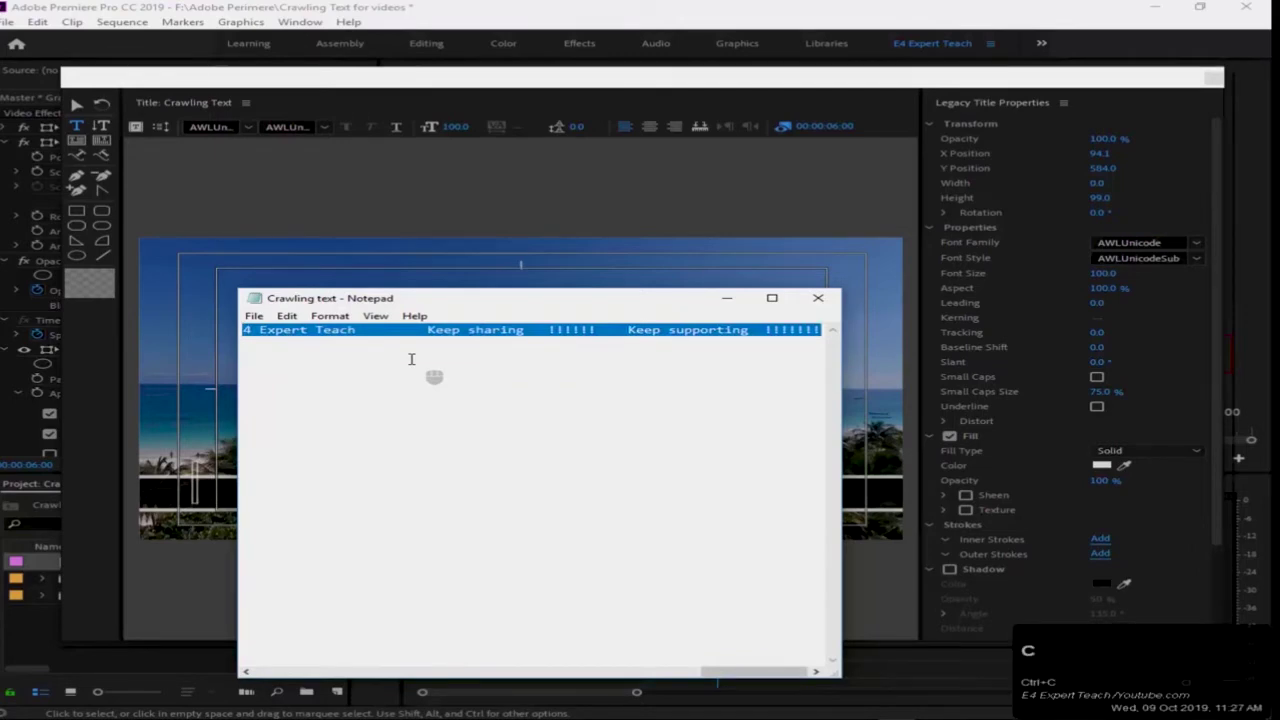
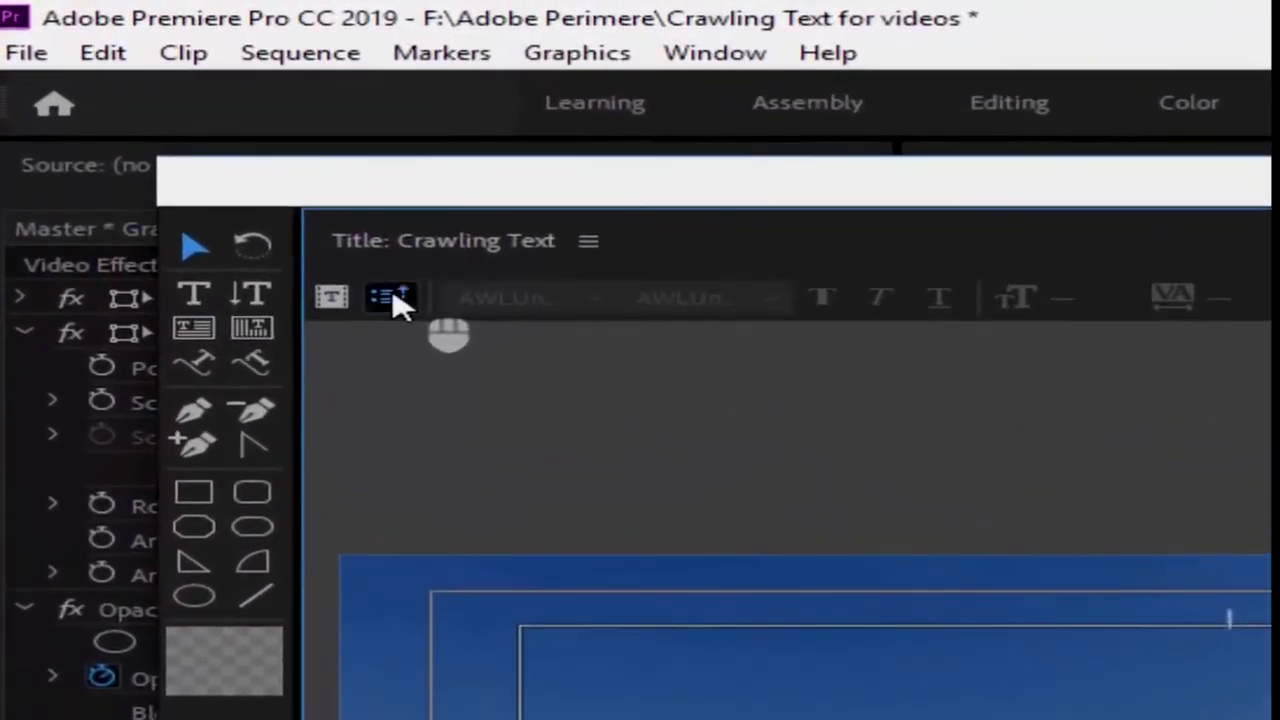
# Set Roll/Crawl Options to Crawl Left with Start and End Off Screen, and confirm
pyautogui.moveTo(424, 232); pyautogui.dragTo(571, 315)
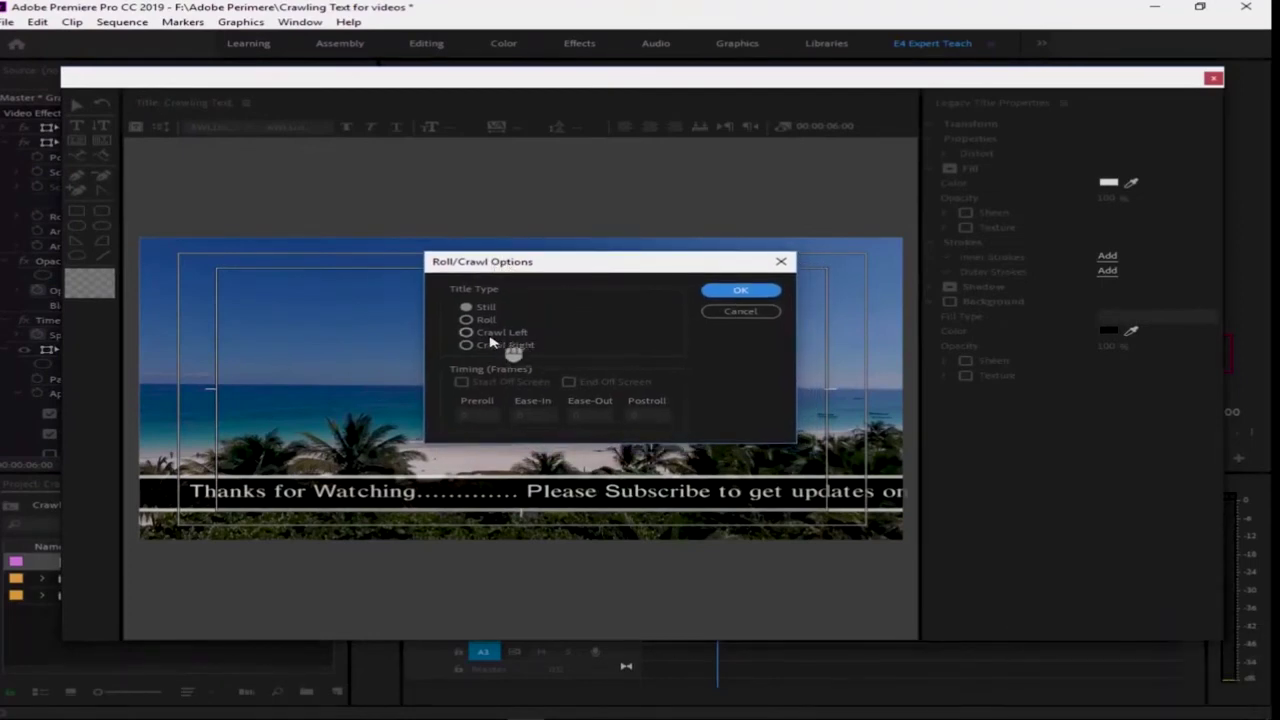
pyautogui.doubleClick(492, 336)
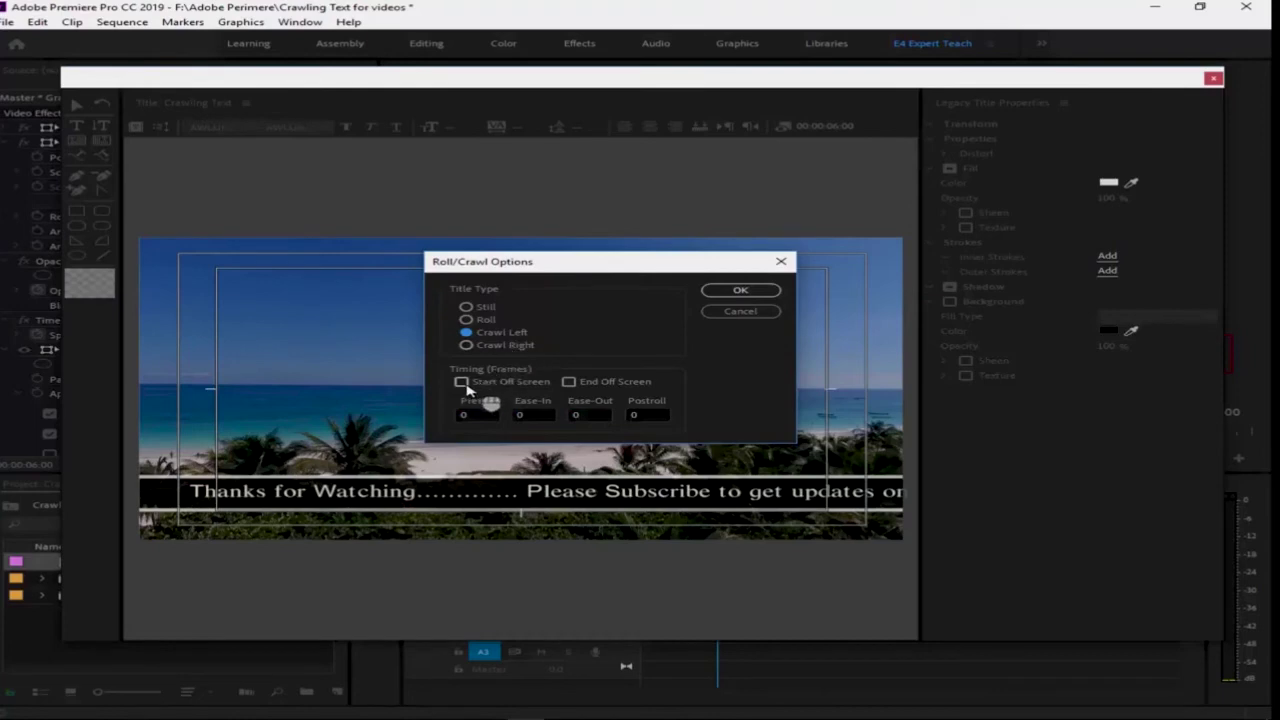
pyautogui.click(473, 383)
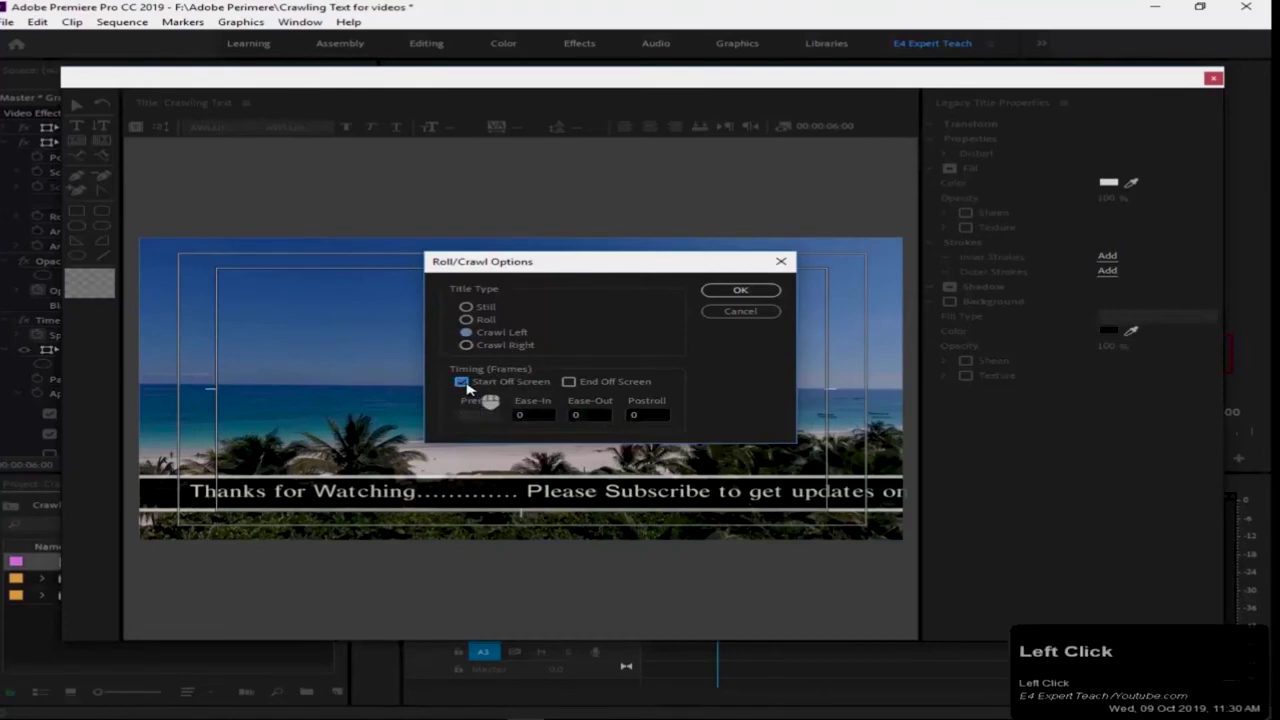
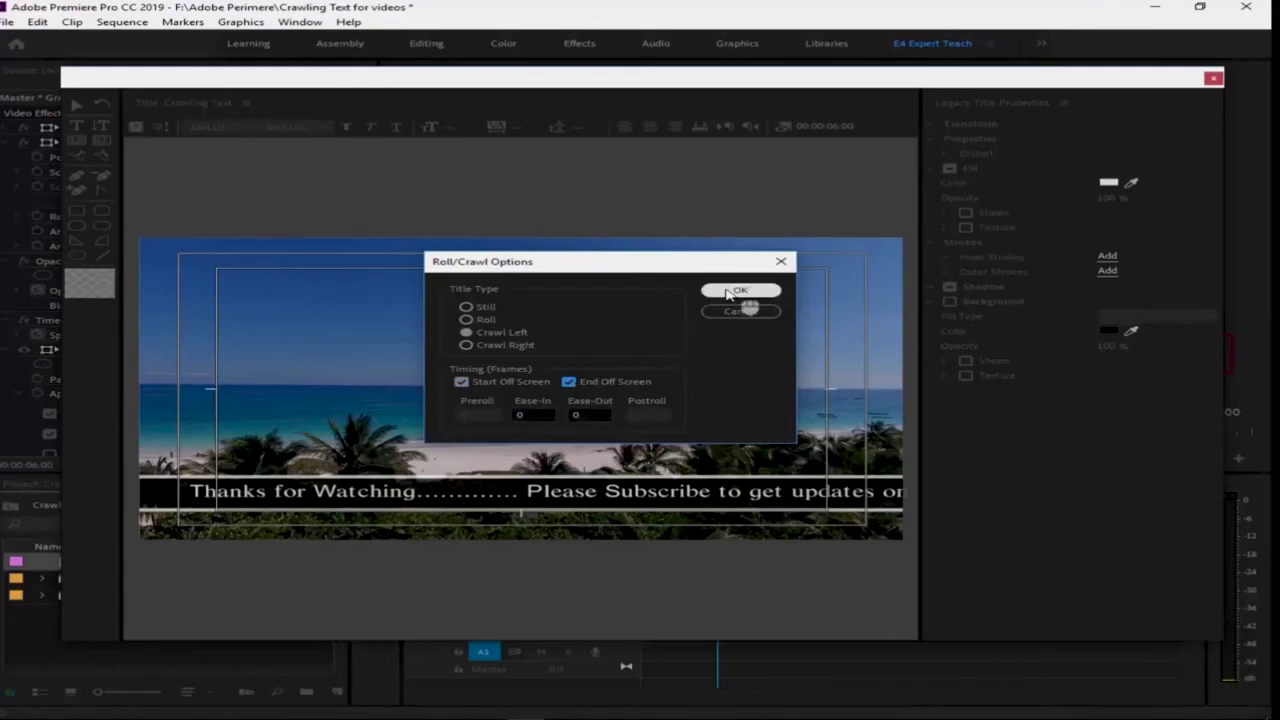
pyautogui.click(732, 289)
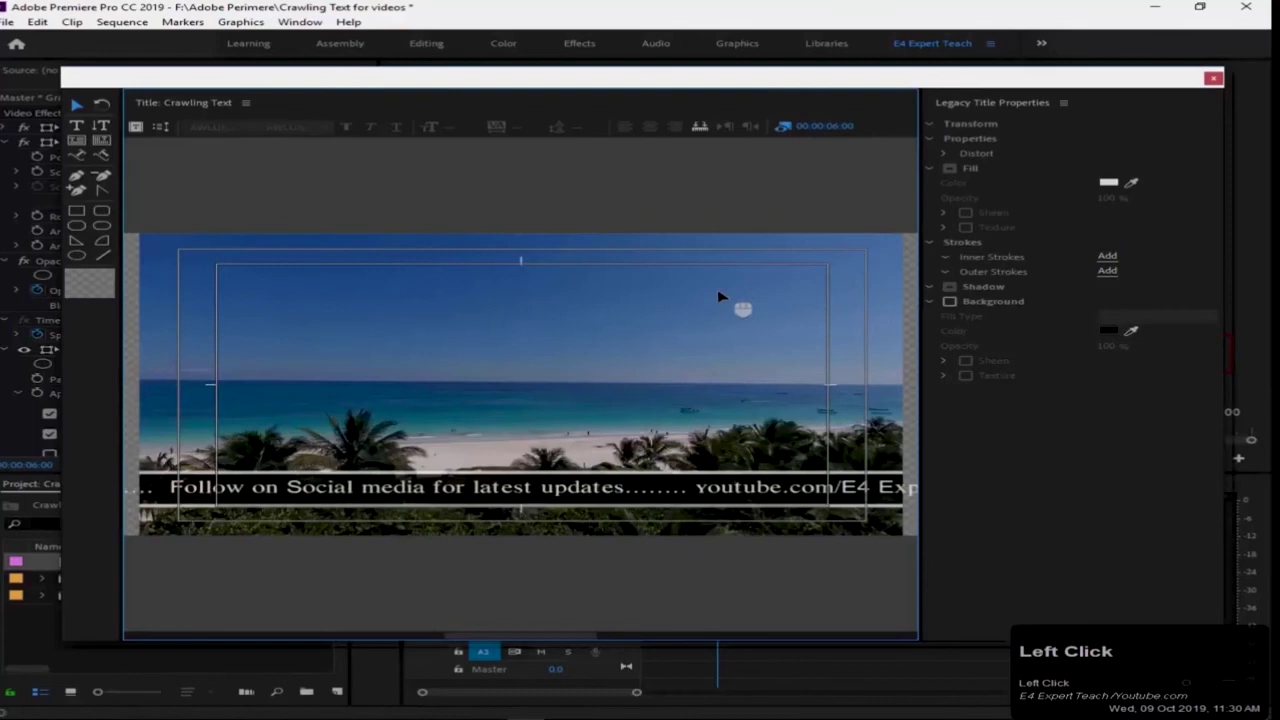
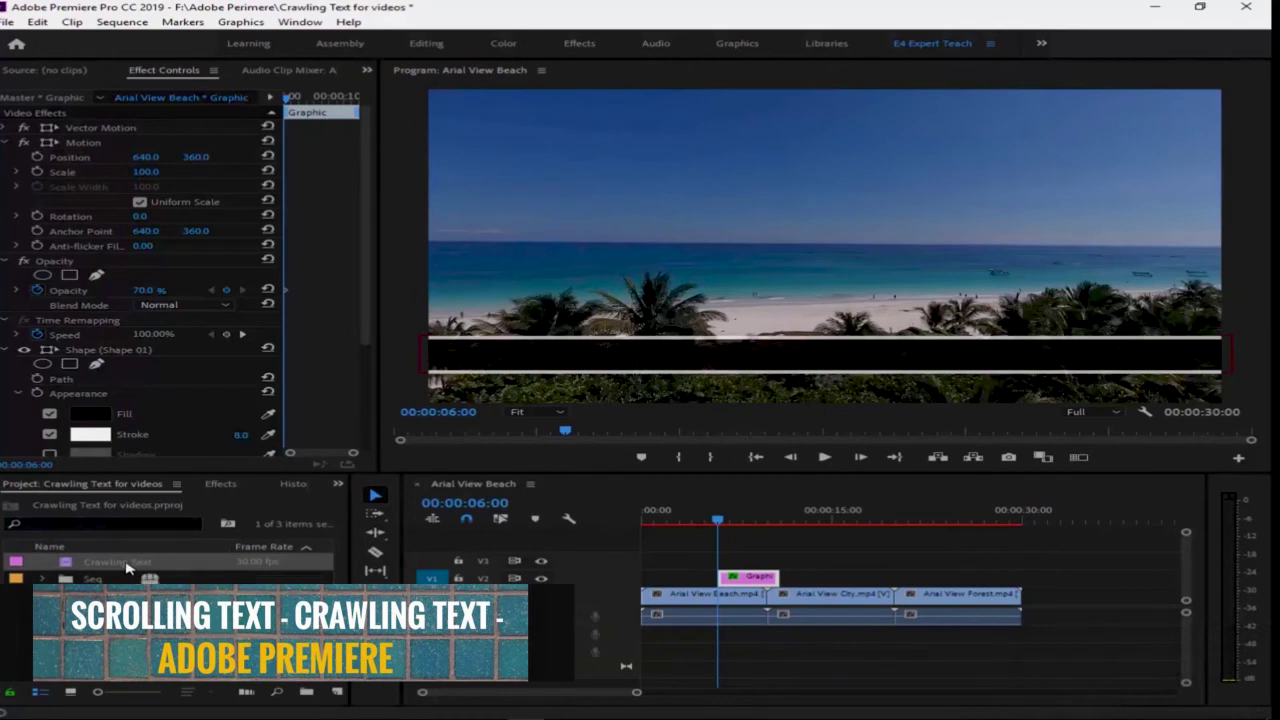
# Drag Crawling Text onto V3 above the bar graphic and preview playback briefly
pyautogui.moveTo(132, 562); pyautogui.dragTo(734, 562)
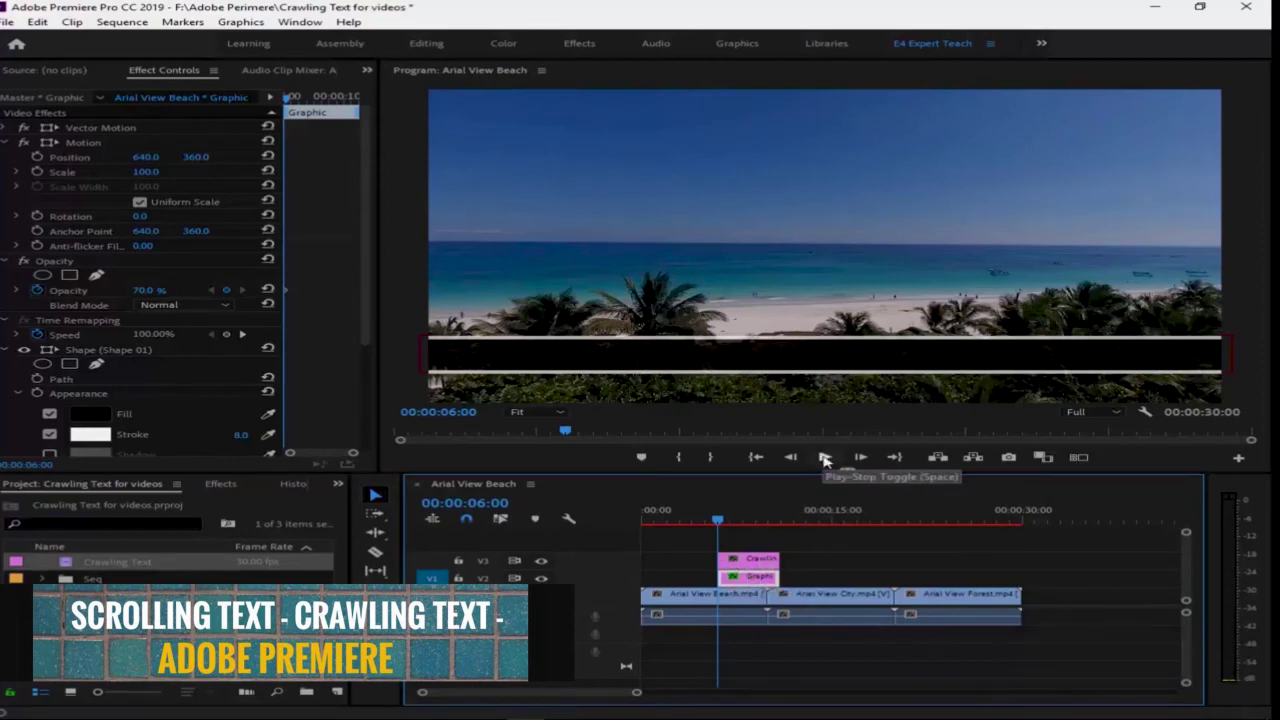
pyautogui.click(828, 459)
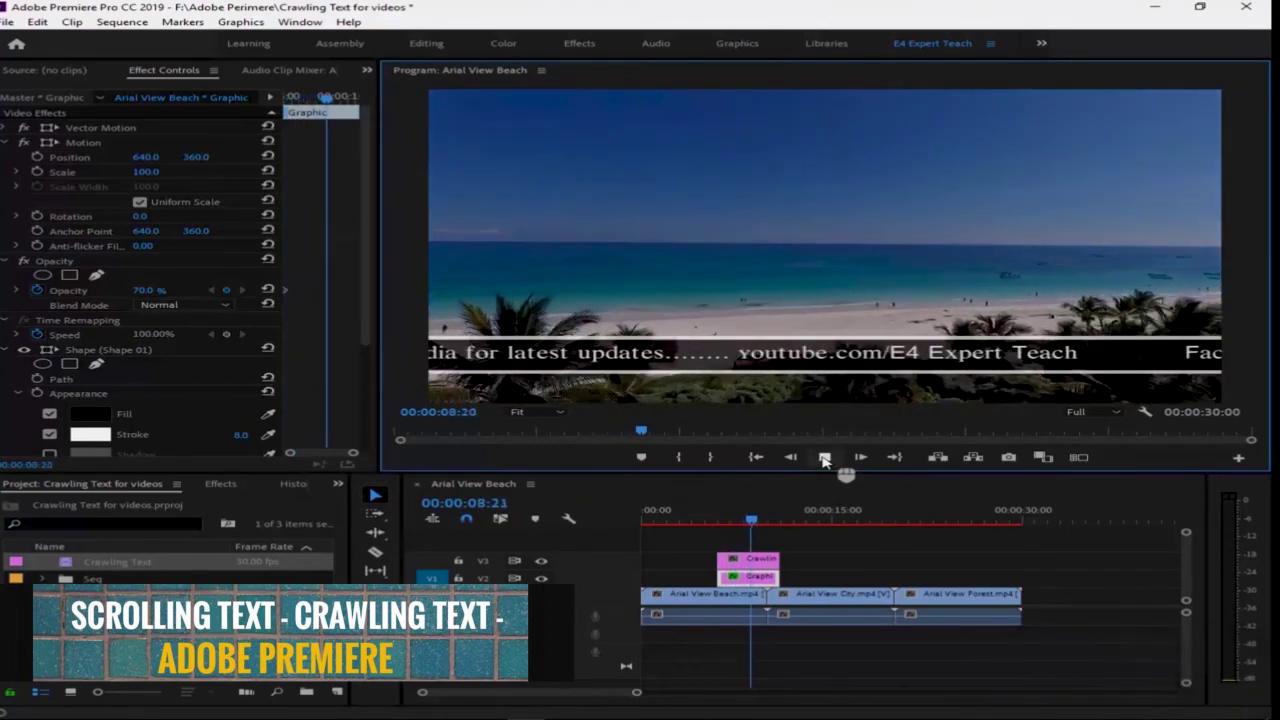
pyautogui.click(828, 458)
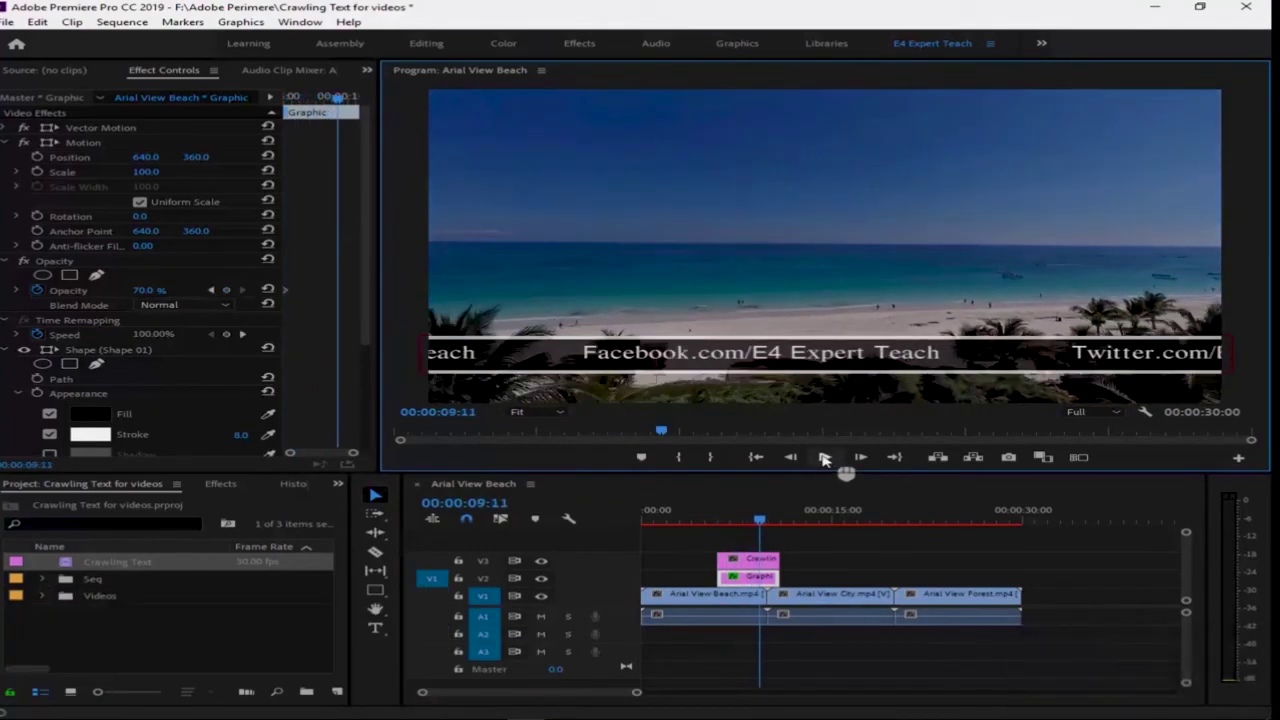
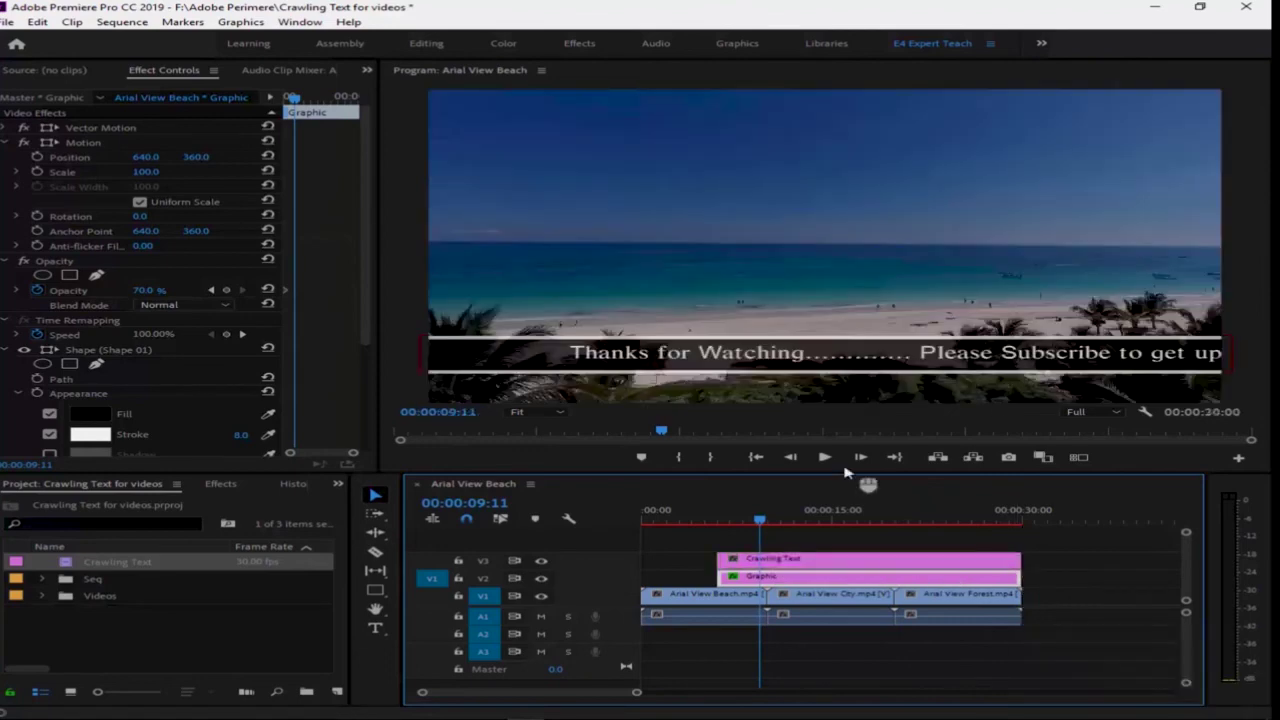
# Render previews, return to the title's start and play the crawl full size
pyautogui.press('Return')
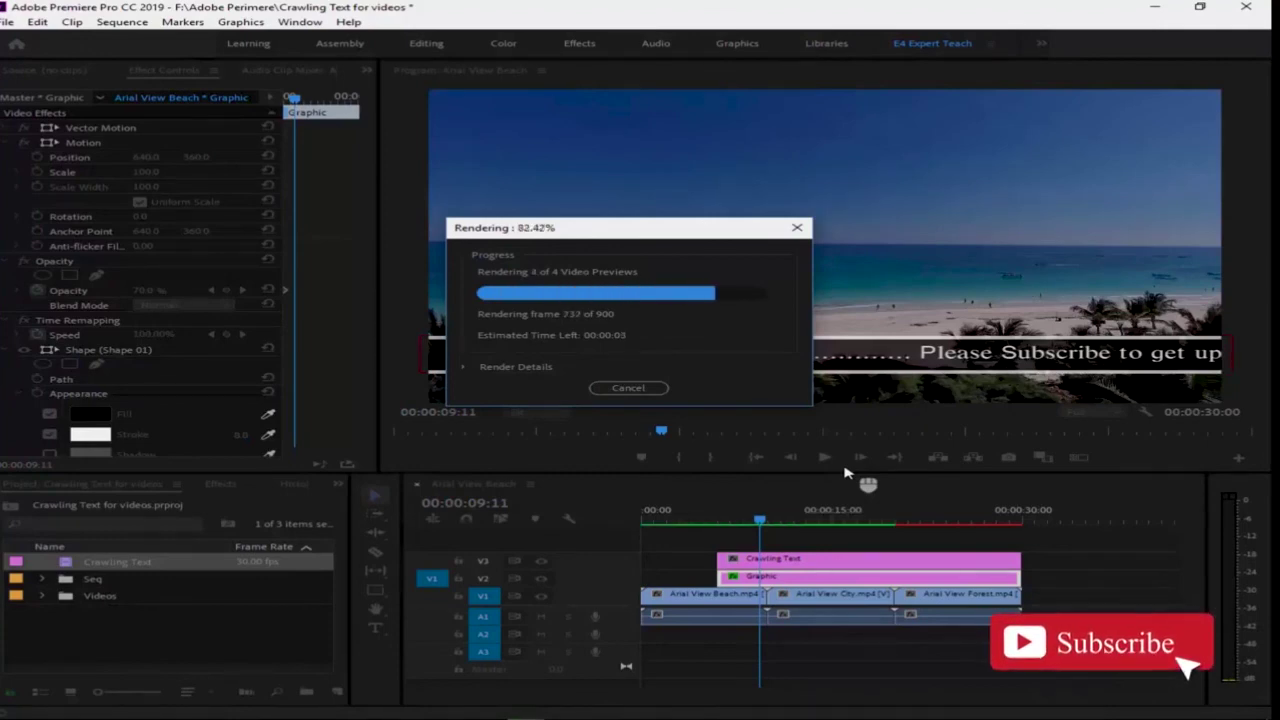
pyautogui.moveTo(832, 458); pyautogui.dragTo(660, 405)
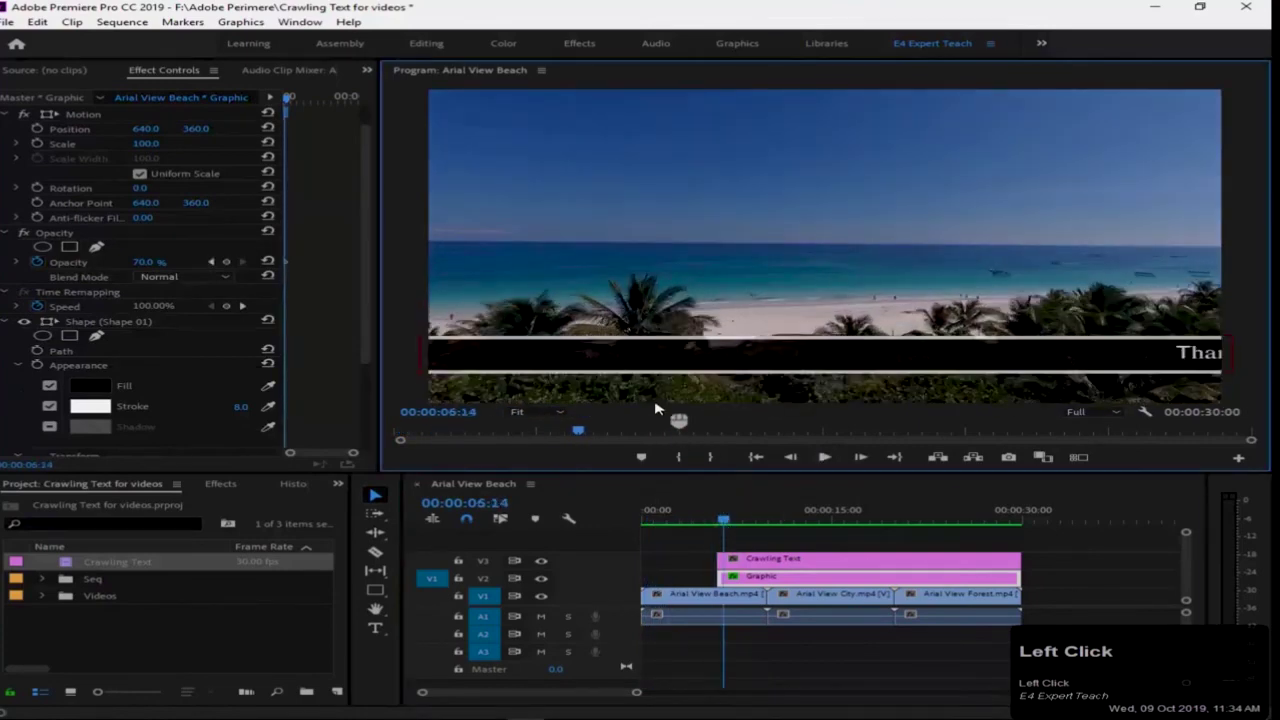
pyautogui.press('space')
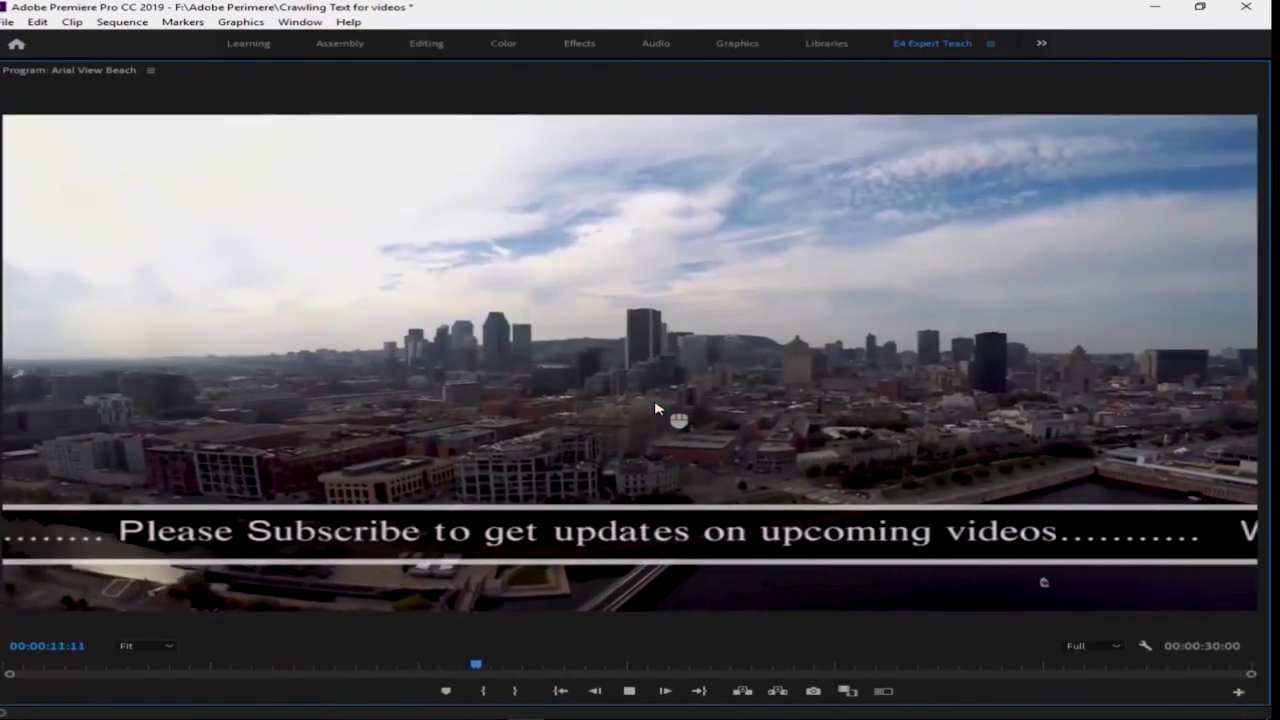
pyautogui.press('space')
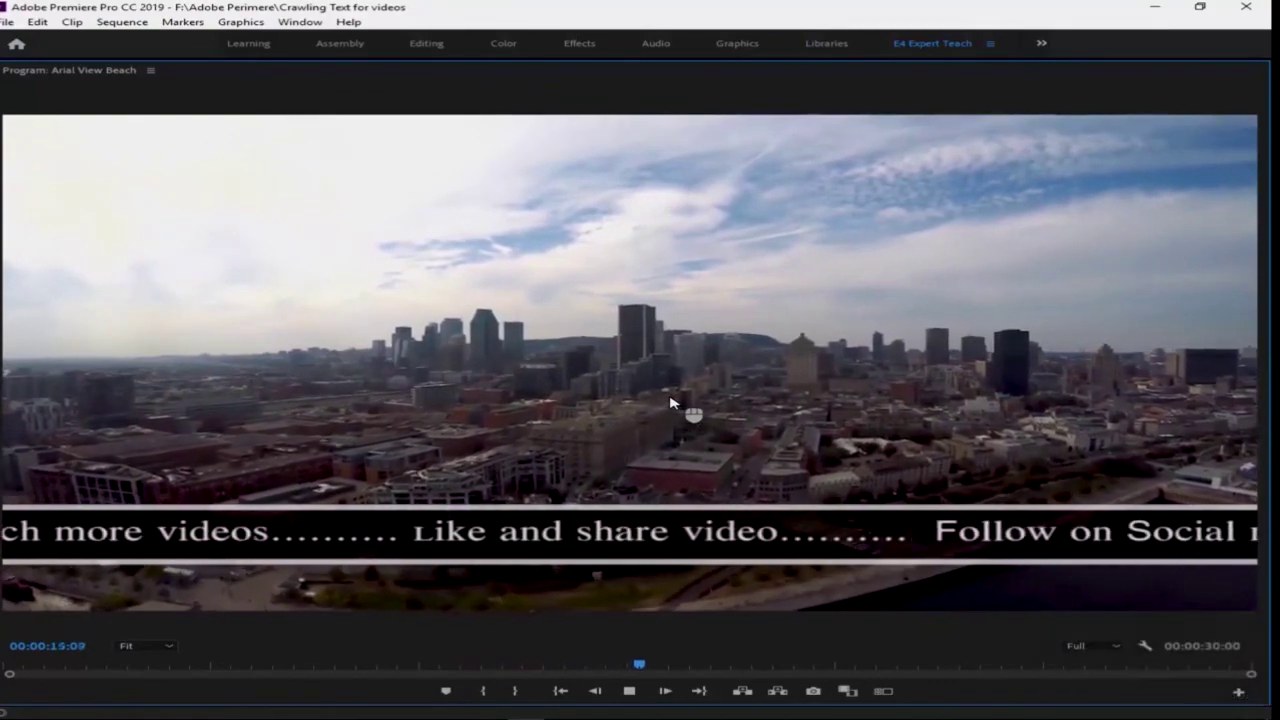